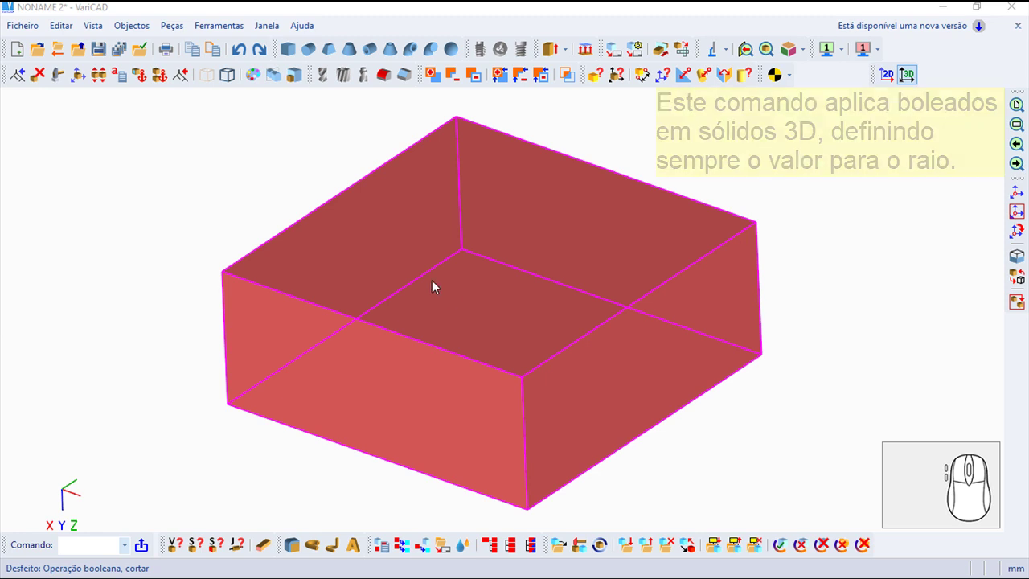
# Step: Fillet the front vertical edge and adjoining top edges, picked singly, with the default radius
pyautogui.click(133, 28)
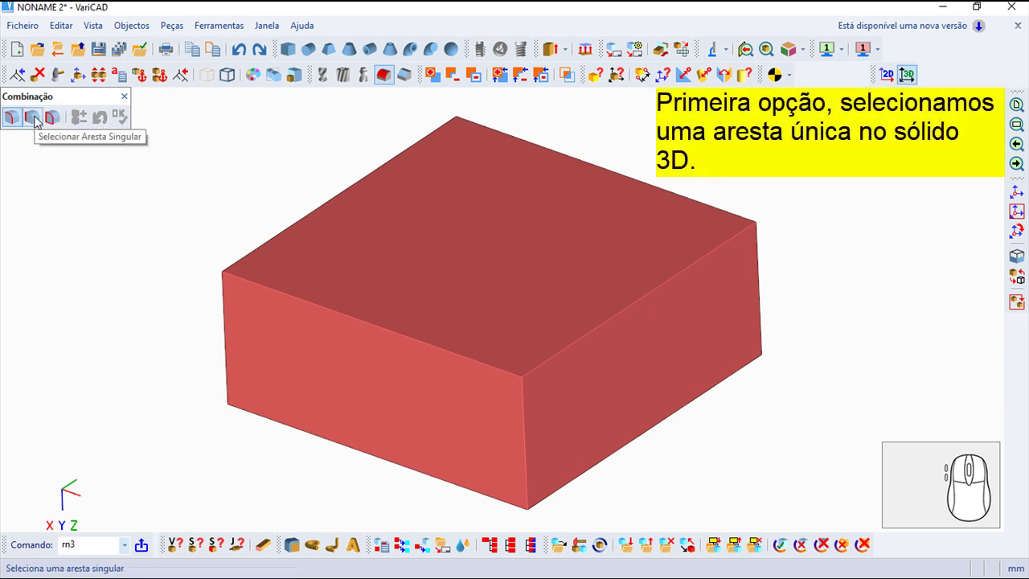
pyautogui.click(35, 118)
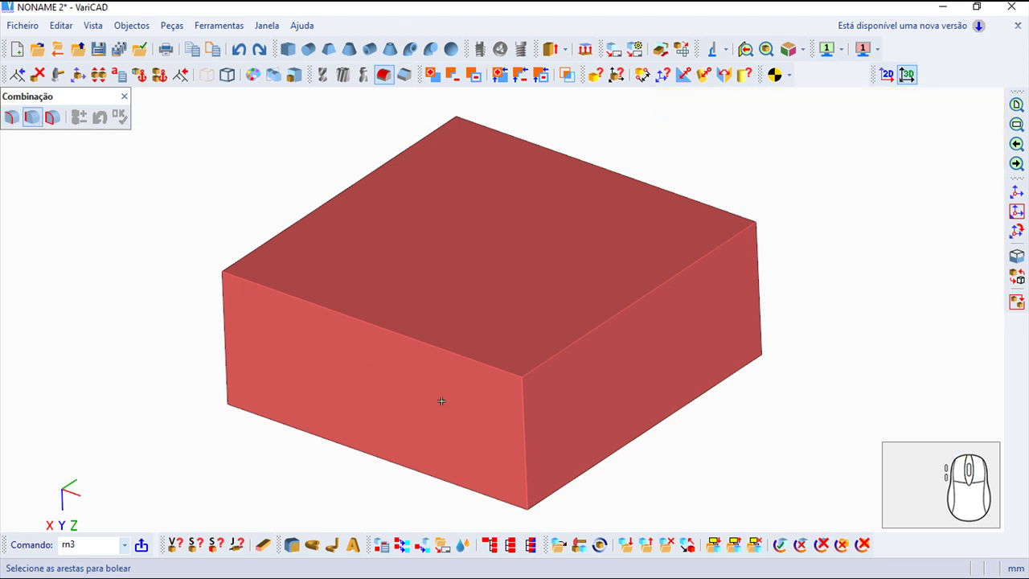
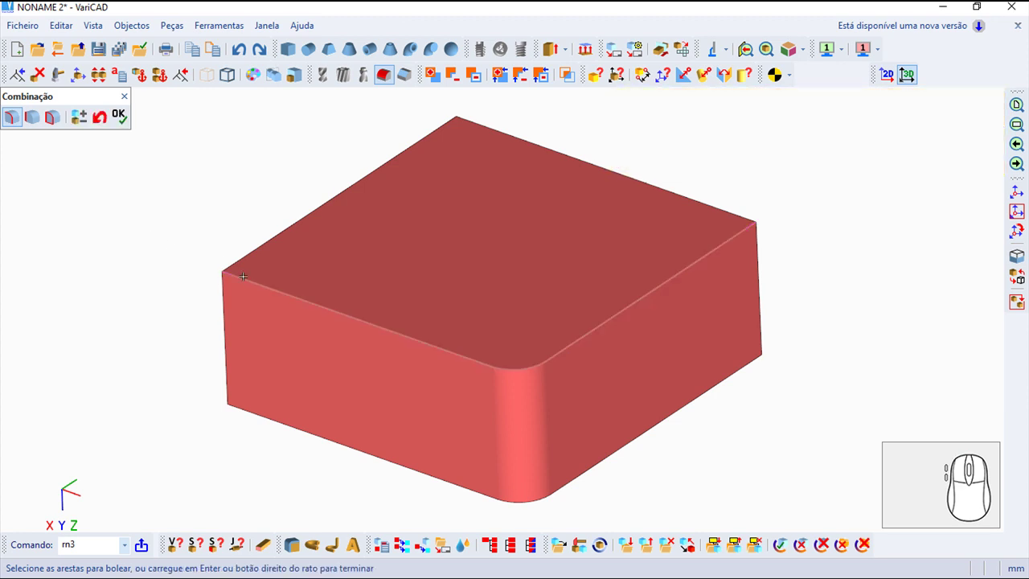
pyautogui.rightClick(206, 222)
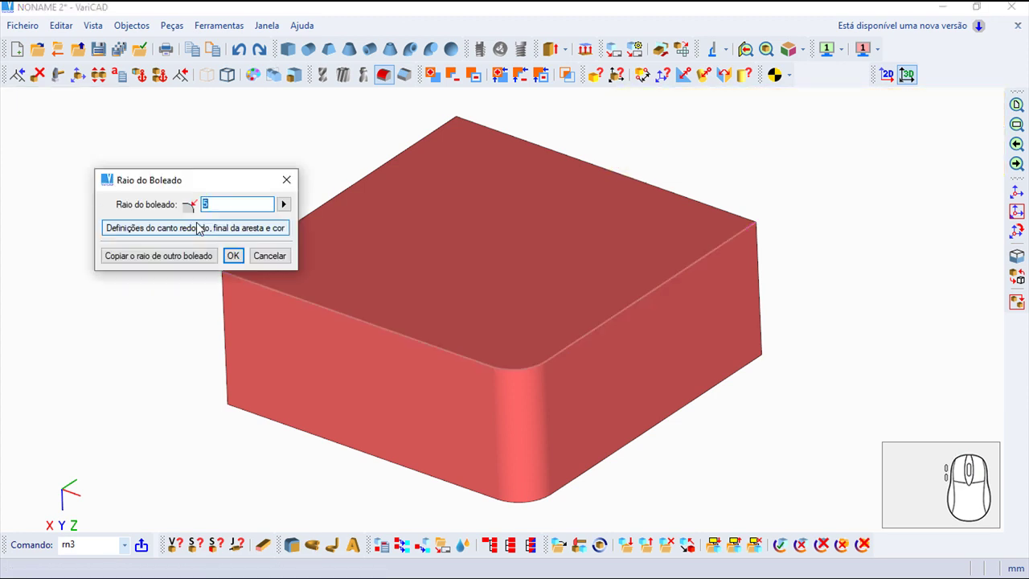
pyautogui.click(246, 255)
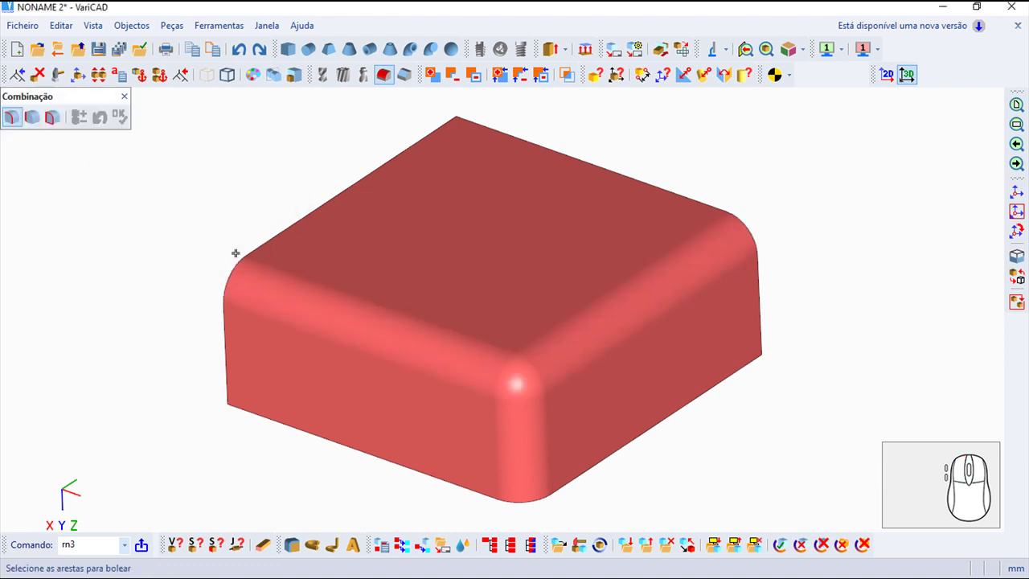
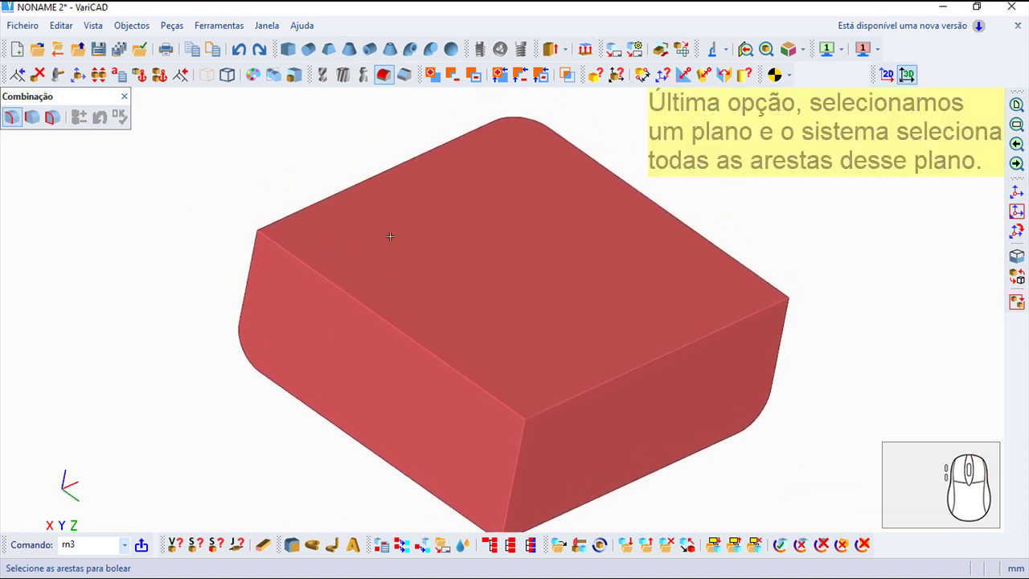
# Step: Select all edges of the box's top face via the plane edge selection option
pyautogui.click(62, 121)
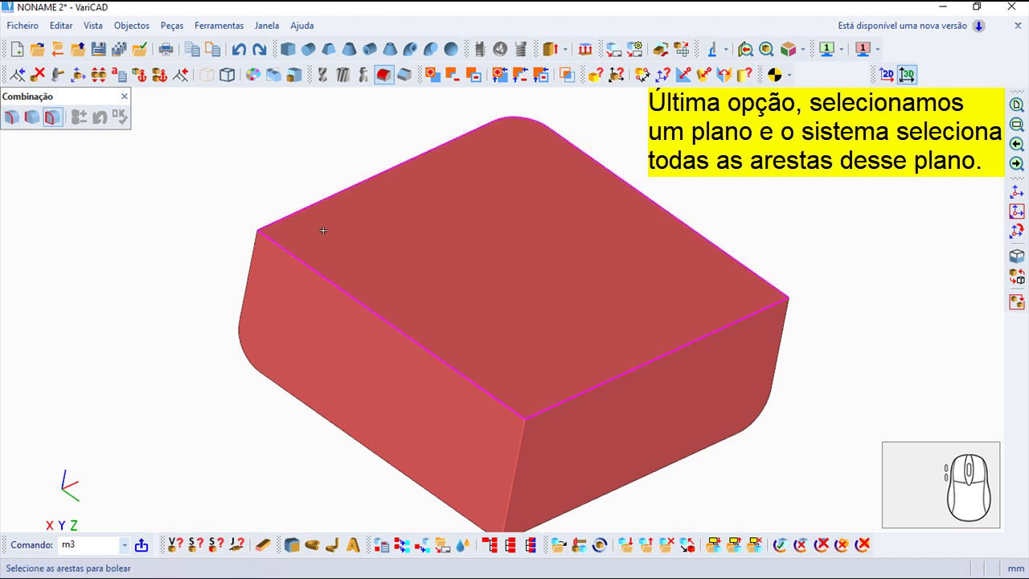